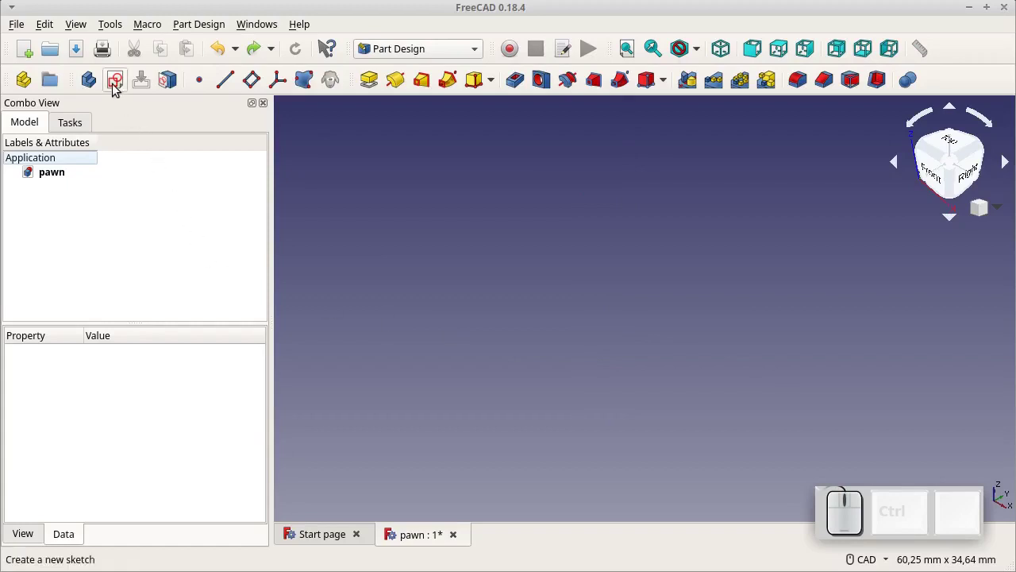
# Create a new sketch on the XY plane in the pawn body.
pyautogui.click(121, 90)
pyautogui.click(105, 221)
pyautogui.click(188, 161)
# Start a polyline for the pawn profile at the sketch origin.
pyautogui.moveTo(729, 256); pyautogui.dragTo(579, 380)
pyautogui.scroll(-3)
pyautogui.moveTo(589, 332); pyautogui.dragTo(548, 378)
pyautogui.click(468, 92)
pyautogui.click(323, 45)
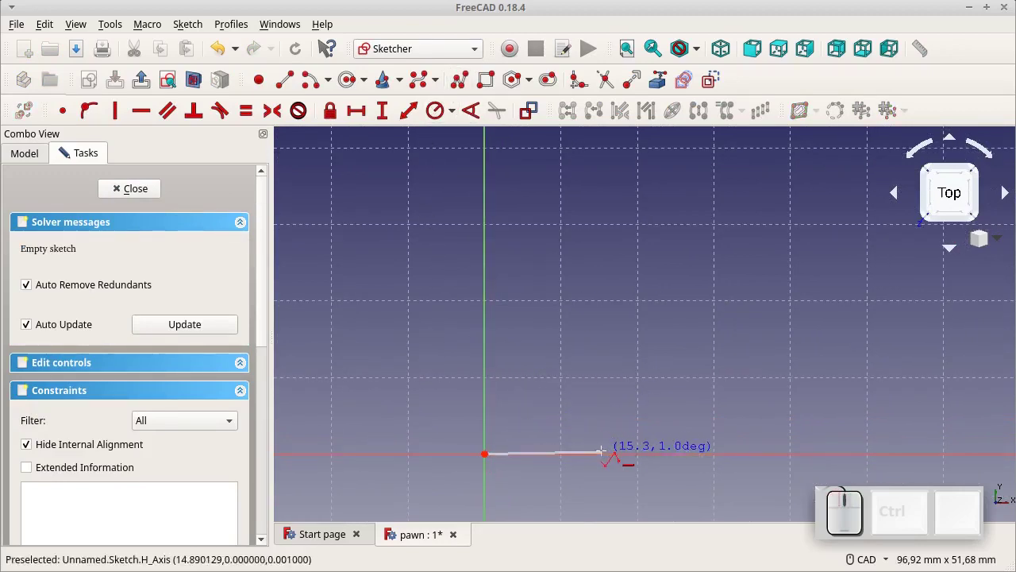
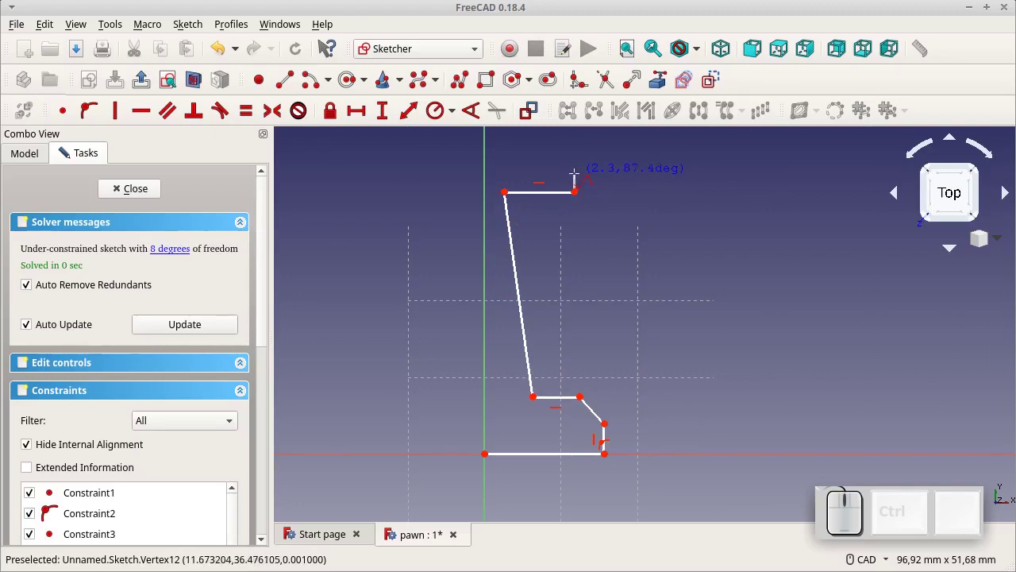
# Finish the top edges and close the half-profile back at the origin on the vertical axis.
pyautogui.click(323, 45)
pyautogui.click(322, 46)
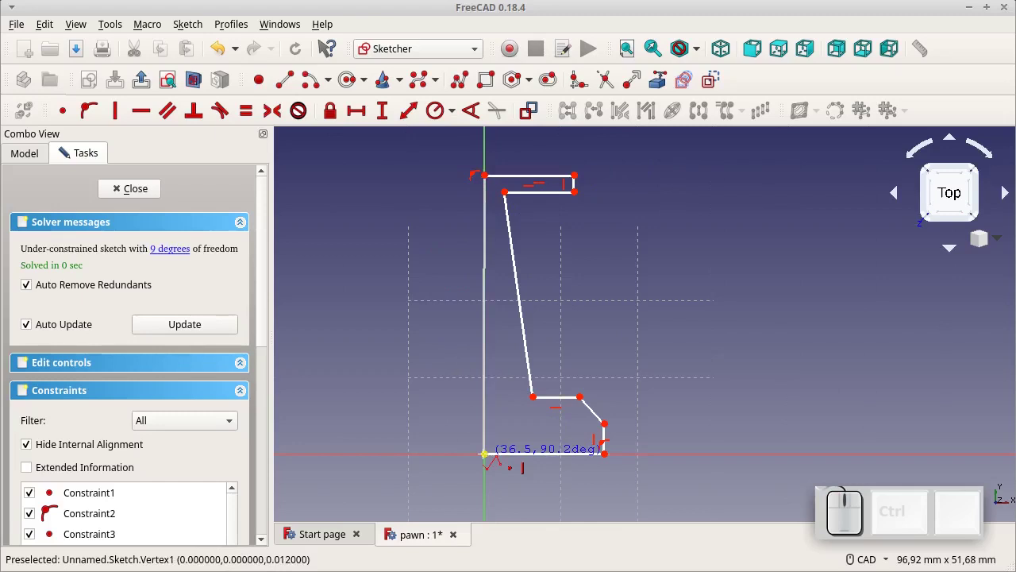
pyautogui.click(481, 459)
pyautogui.press('Escape')
# Dimension the base width 15 mm and the right edge height 5 mm.
pyautogui.press('Escape')
pyautogui.scroll(3)
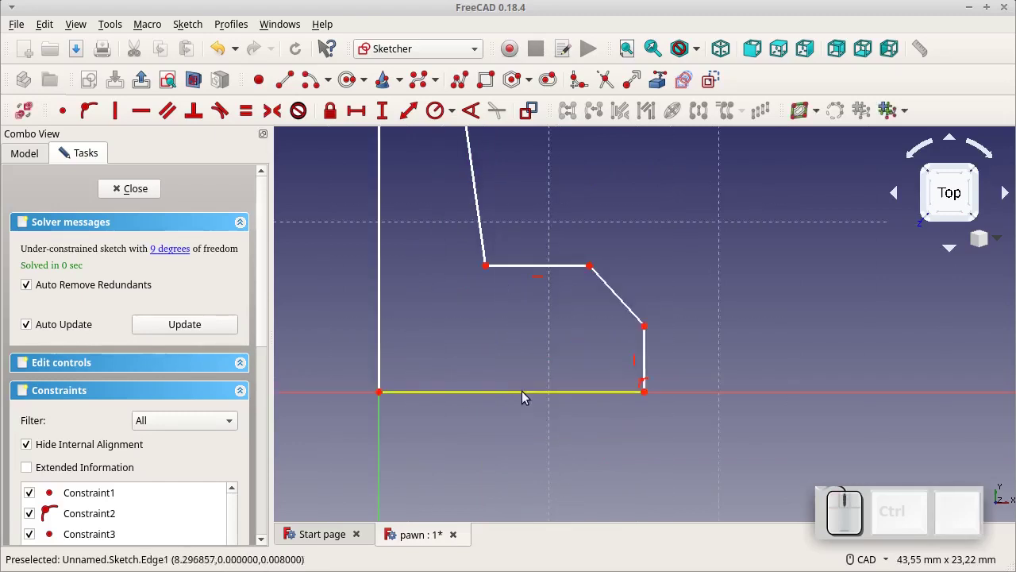
pyautogui.click(520, 396)
pyautogui.click(365, 117)
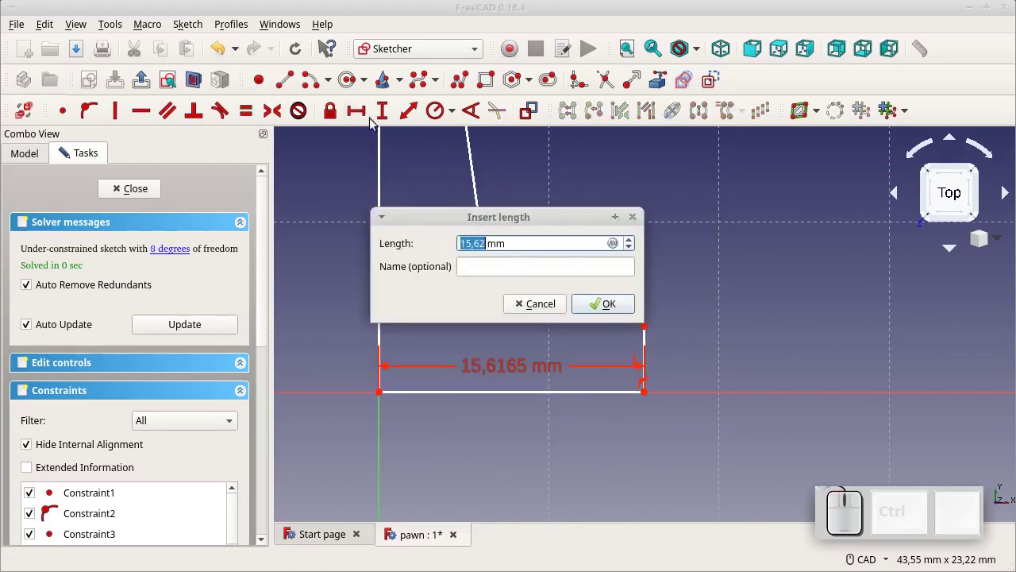
pyautogui.press('KP_1')
pyautogui.press('KP_5')
pyautogui.press('KP_Enter')
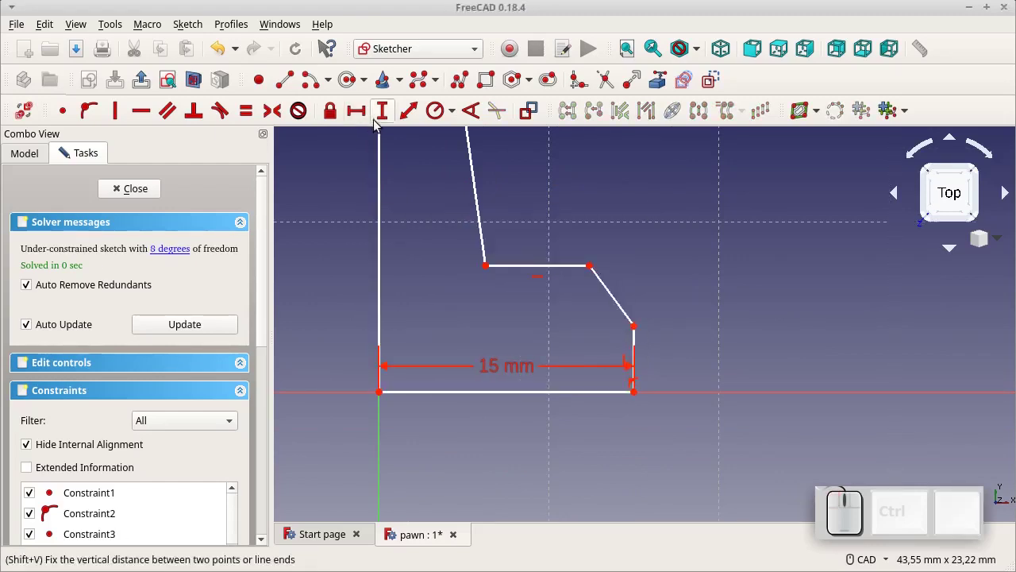
pyautogui.moveTo(488, 369); pyautogui.dragTo(561, 424)
pyautogui.click(630, 362)
pyautogui.click(385, 121)
pyautogui.press('KP_5')
pyautogui.press('KP_Enter')
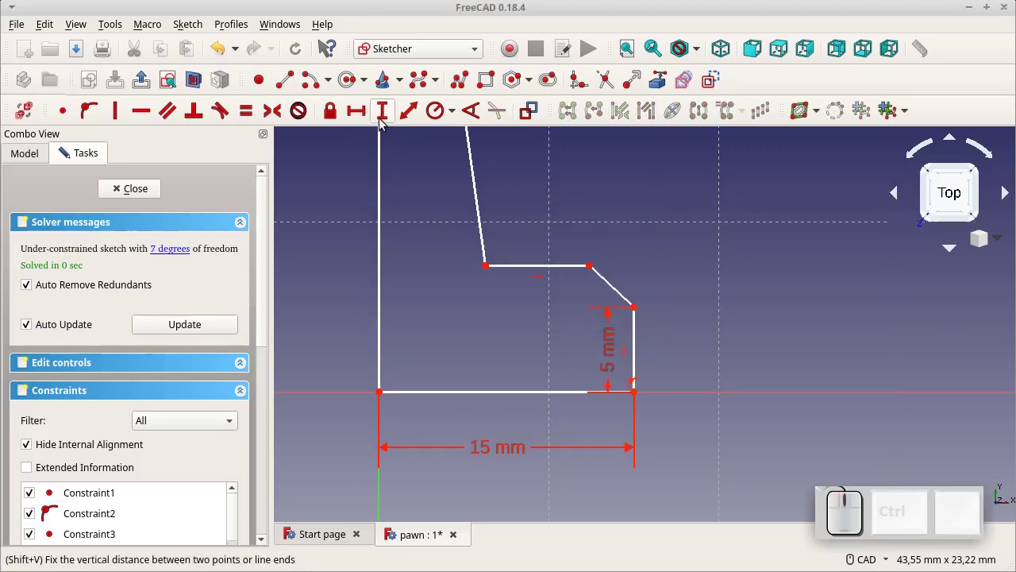
pyautogui.moveTo(608, 352); pyautogui.dragTo(661, 332)
# Dimension the slanted step: 3 mm height, 3 mm horizontal offset and 7 mm from the axis.
pyautogui.click(610, 288)
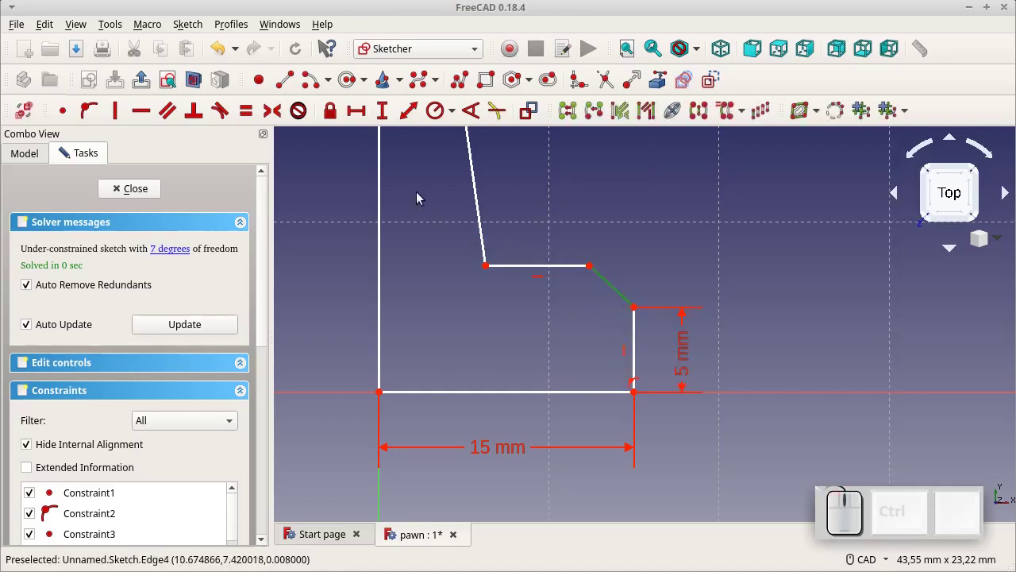
pyautogui.click(390, 118)
pyautogui.press('KP_3')
pyautogui.press('KP_Enter')
pyautogui.moveTo(562, 286); pyautogui.dragTo(612, 290)
pyautogui.click(609, 288)
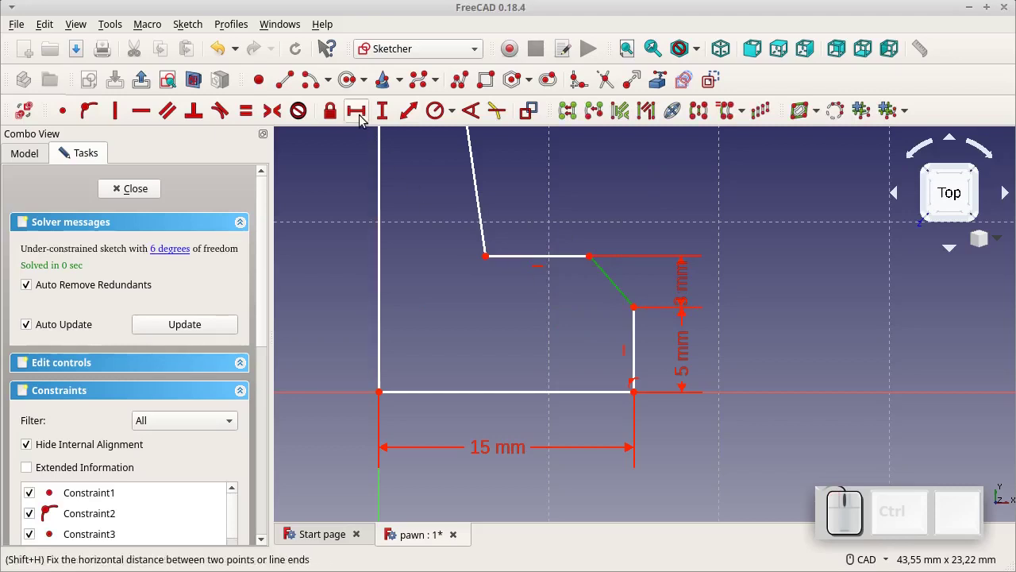
pyautogui.click(365, 118)
pyautogui.press('KP_3')
pyautogui.press('KP_Enter')
pyautogui.moveTo(606, 288); pyautogui.dragTo(604, 247)
pyautogui.click(483, 261)
pyautogui.click(368, 116)
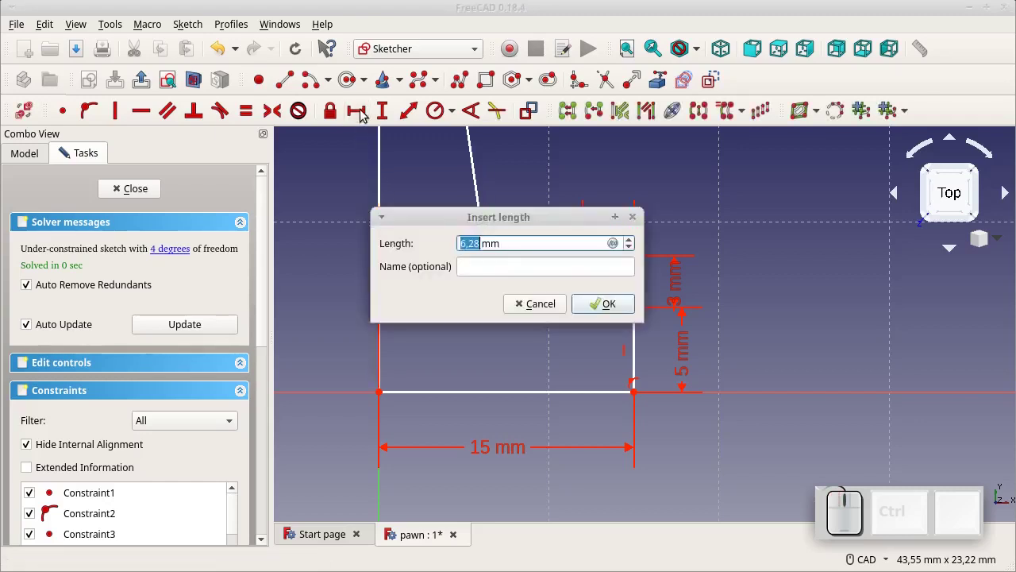
pyautogui.press('KP_7')
pyautogui.press('KP_Enter')
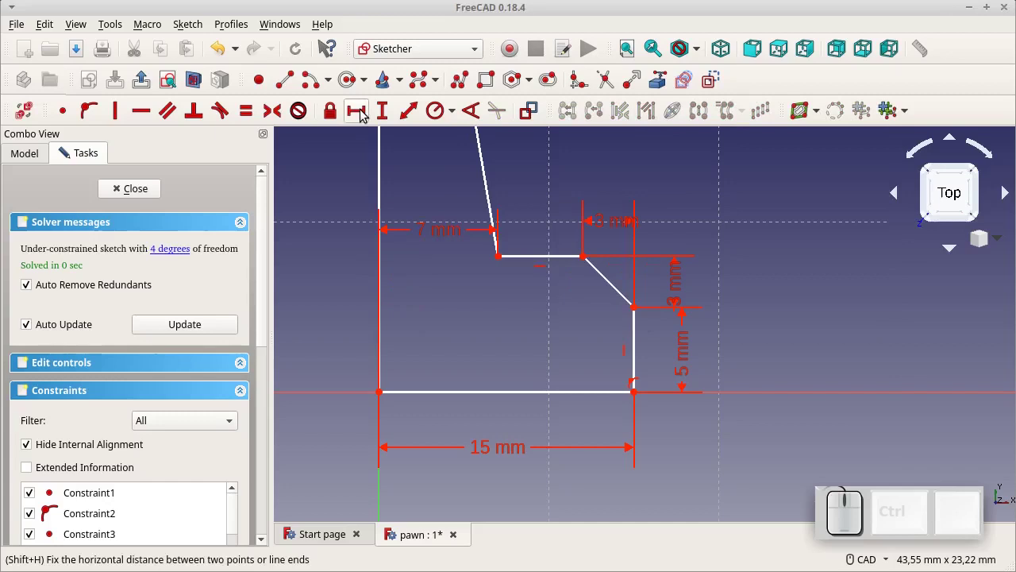
pyautogui.scroll(-3)
pyautogui.moveTo(515, 226); pyautogui.dragTo(321, 46)
pyautogui.scroll(-3)
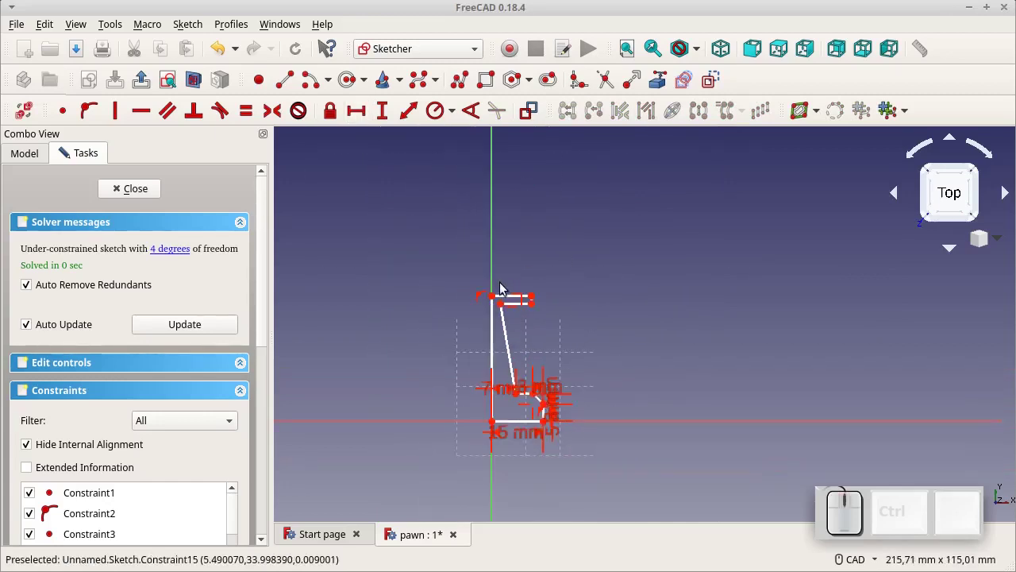
# Dimension the top section: 5 mm lower edge, 10 mm top edge and 2 mm upright edge.
pyautogui.scroll(3)
pyautogui.scroll(3)
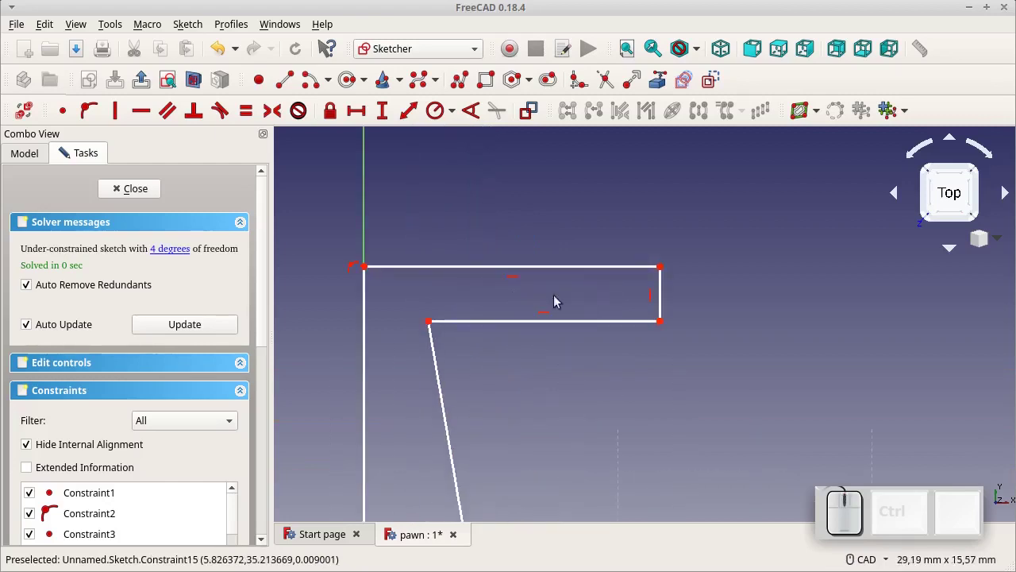
pyautogui.click(573, 328)
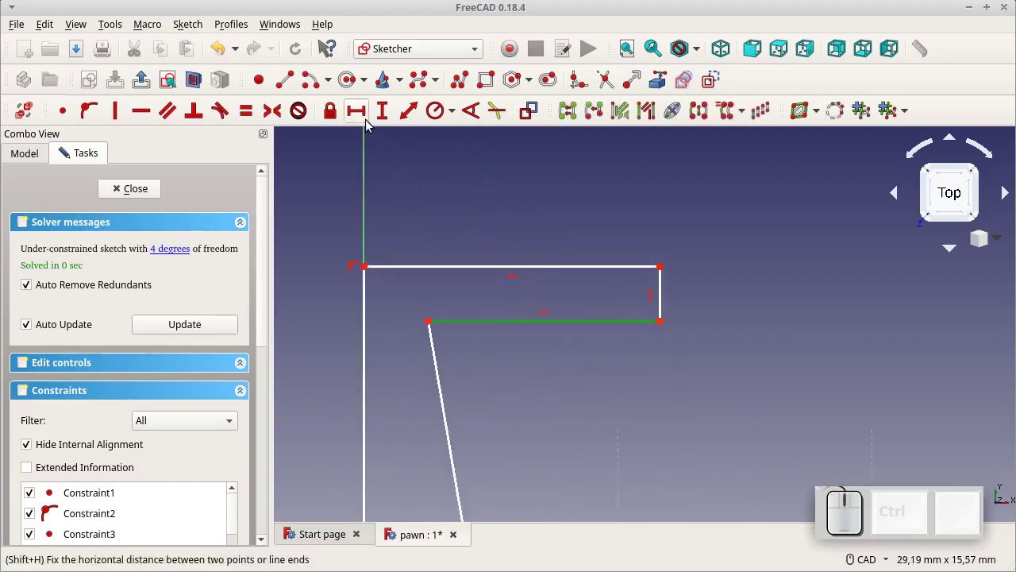
pyautogui.click(368, 119)
pyautogui.press('KP_5')
pyautogui.press('KP_Enter')
pyautogui.click(408, 269)
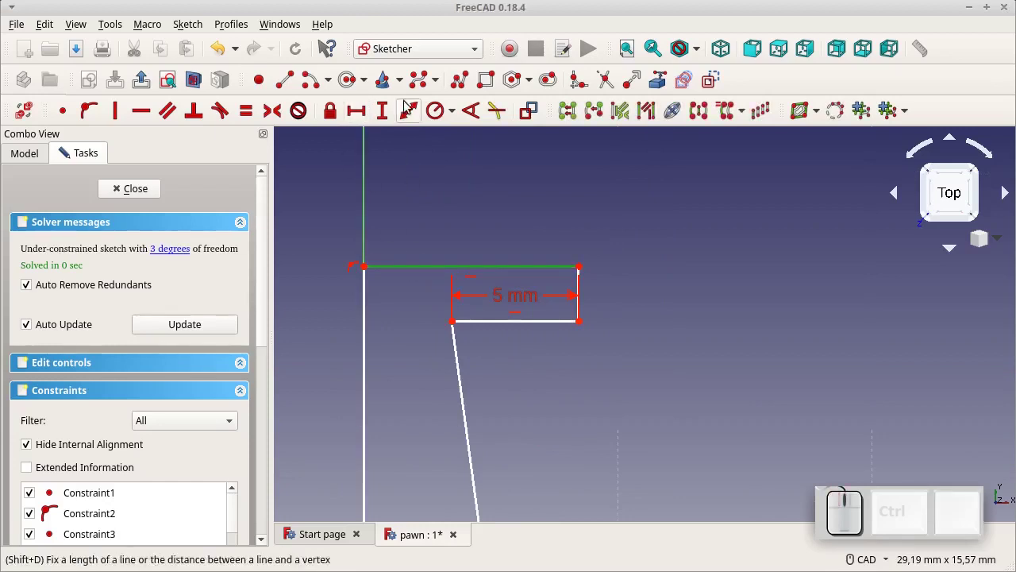
pyautogui.click(371, 118)
pyautogui.press('KP_1')
pyautogui.press('KP_0')
pyautogui.press('KP_Enter')
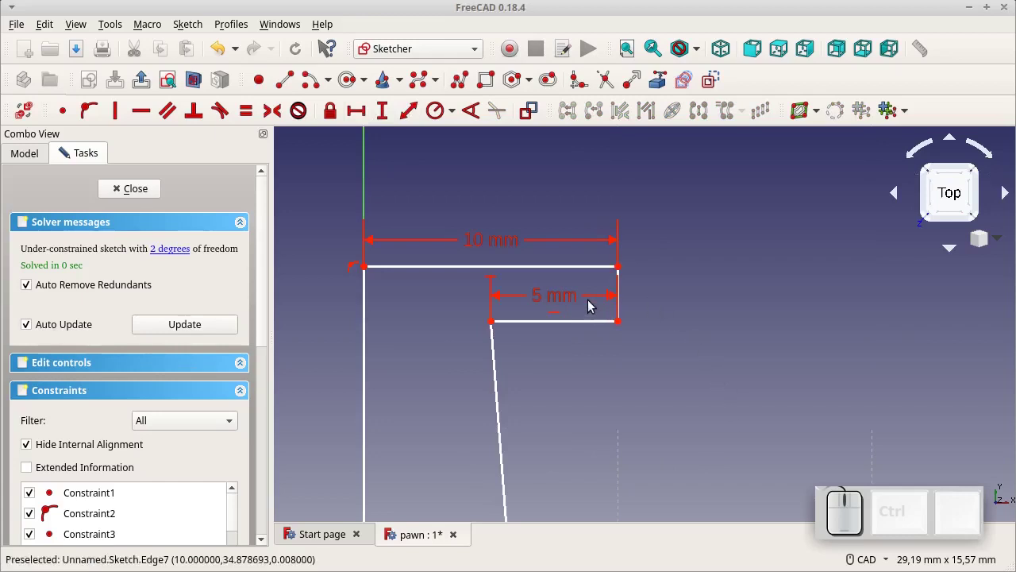
pyautogui.moveTo(572, 303); pyautogui.dragTo(633, 318)
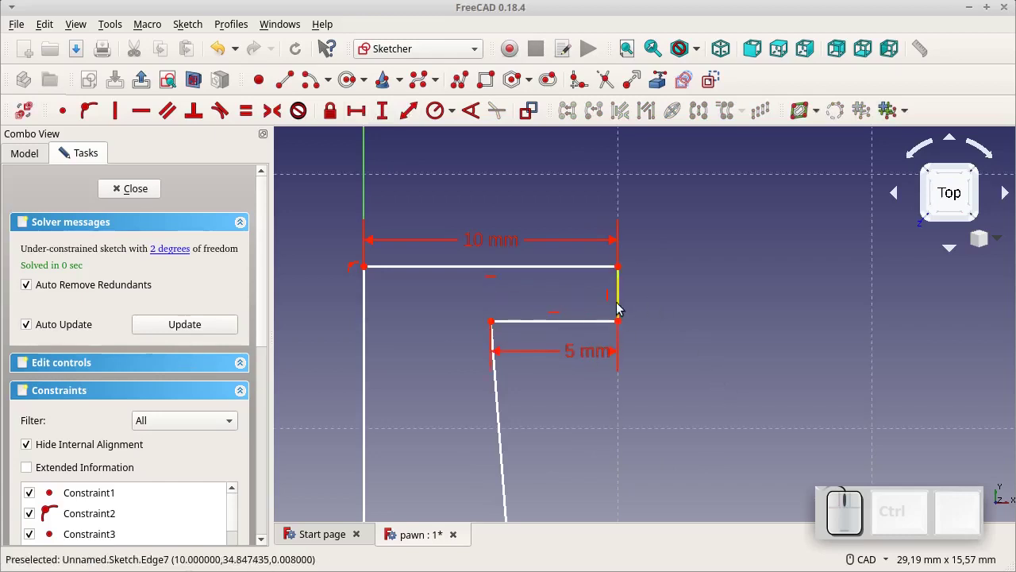
pyautogui.click(614, 307)
pyautogui.click(385, 118)
pyautogui.press('KP_2')
pyautogui.press('KP_Enter')
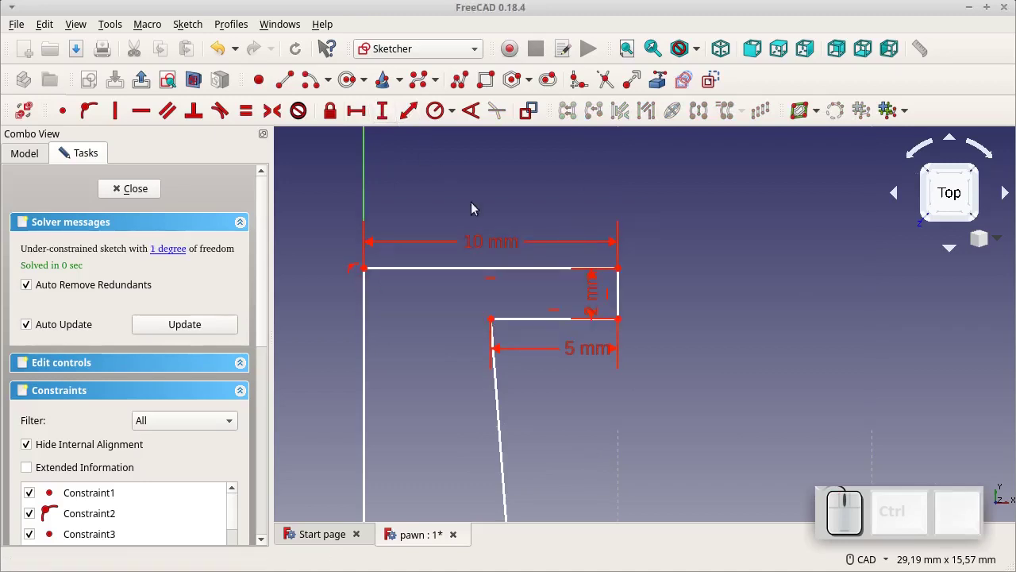
pyautogui.moveTo(593, 289); pyautogui.dragTo(889, 367)
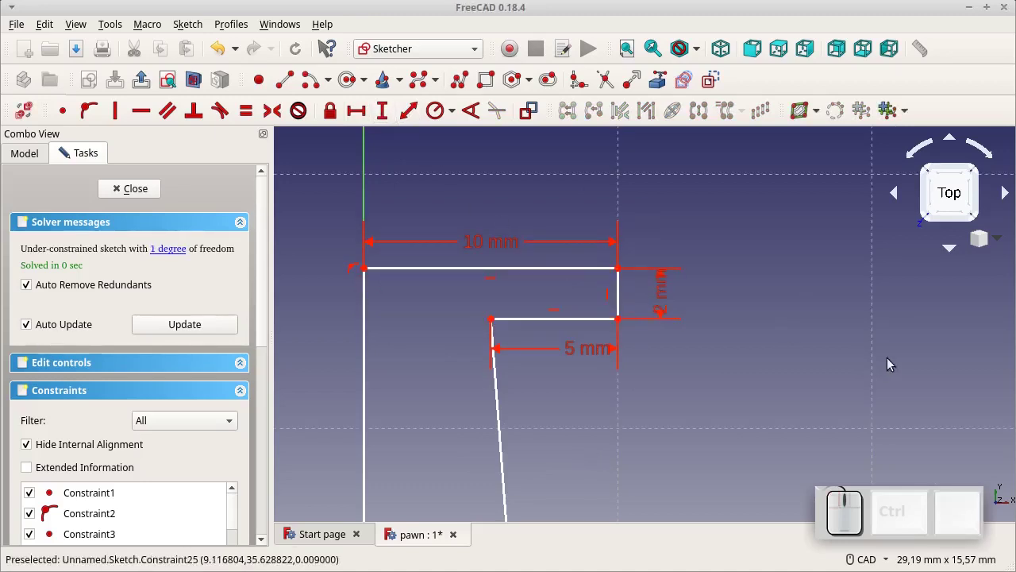
# Set the overall profile height to 38 mm, fully constraining the sketch.
pyautogui.scroll(-3)
pyautogui.click(698, 355)
pyautogui.click(393, 118)
pyautogui.press('KP_3')
pyautogui.press('KP_8')
pyautogui.press('KP_Enter')
pyautogui.scroll(-3)
pyautogui.scroll(-3)
pyautogui.scroll(3)
pyautogui.scroll(-3)
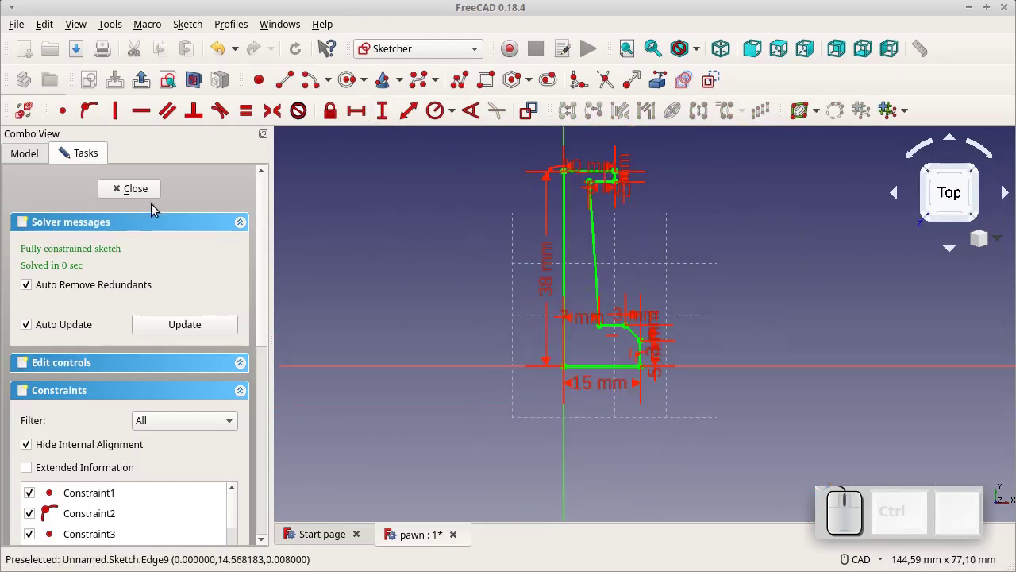
# Close the sketch and revolve the profile 360° around the vertical sketch axis into a solid.
pyautogui.click(146, 197)
pyautogui.moveTo(541, 328); pyautogui.dragTo(398, 414)
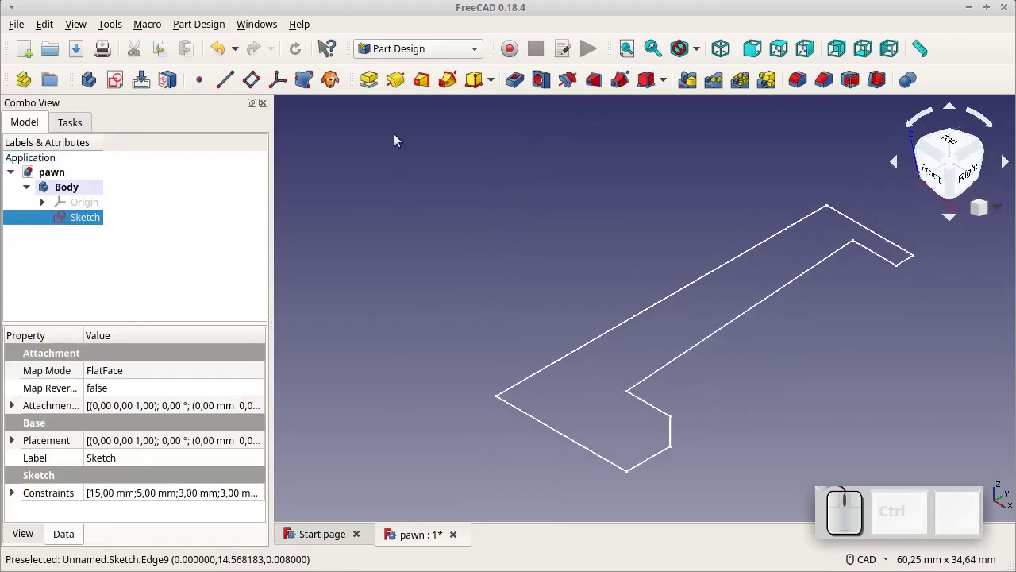
pyautogui.click(397, 87)
pyautogui.scroll(-3)
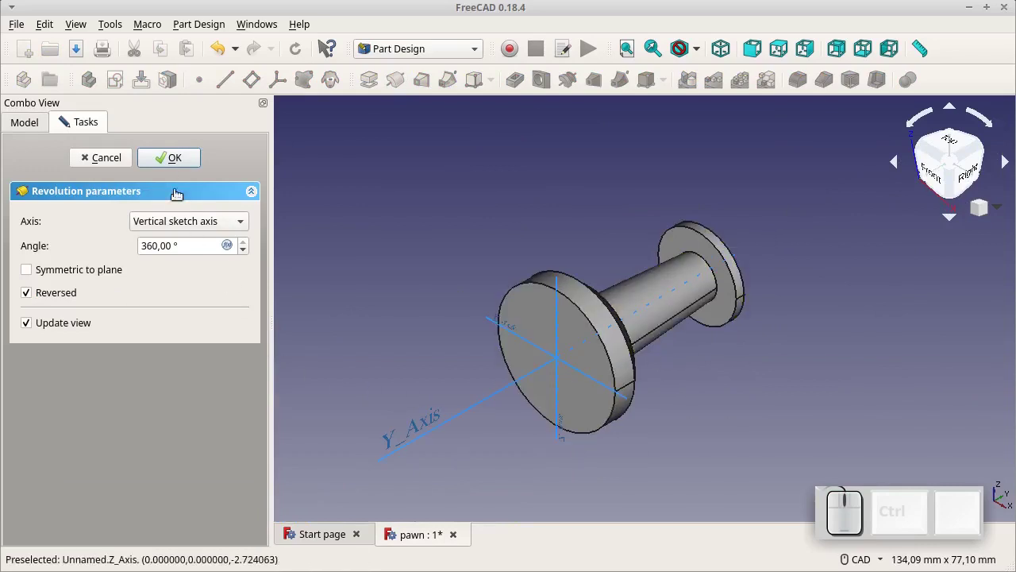
pyautogui.click(174, 159)
pyautogui.scroll(-3)
pyautogui.moveTo(555, 247); pyautogui.dragTo(616, 282)
pyautogui.moveTo(969, 172); pyautogui.dragTo(616, 282)
pyautogui.scroll(3)
pyautogui.moveTo(597, 279); pyautogui.dragTo(518, 273)
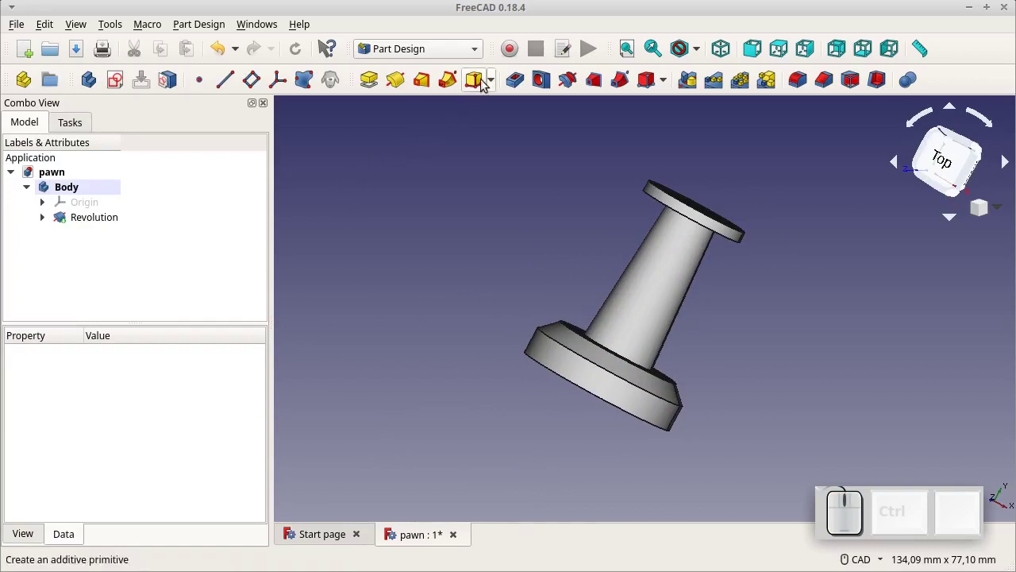
# Add an additive sphere of radius 9 mm attached to the XZ plane.
pyautogui.click(498, 83)
pyautogui.click(501, 150)
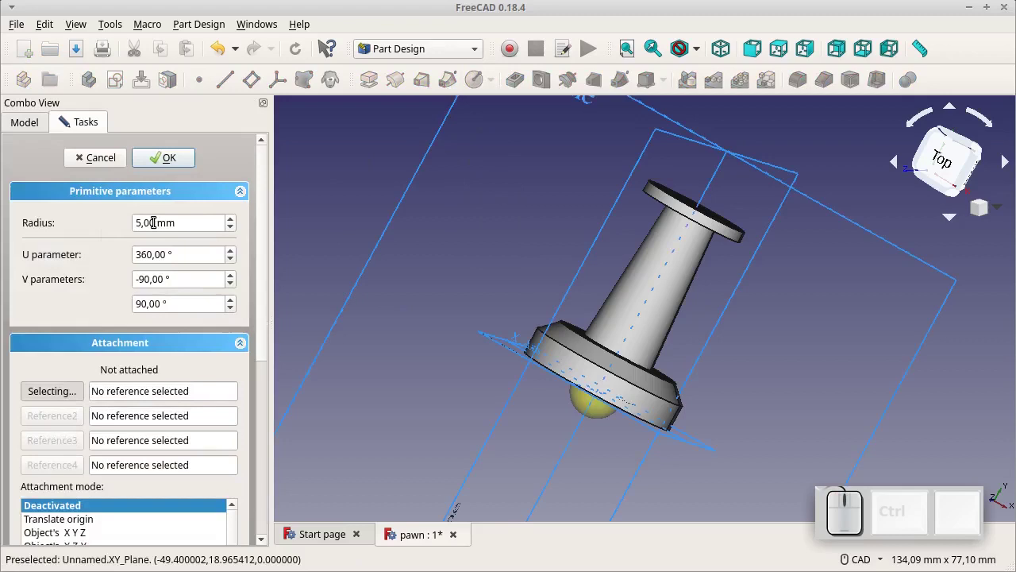
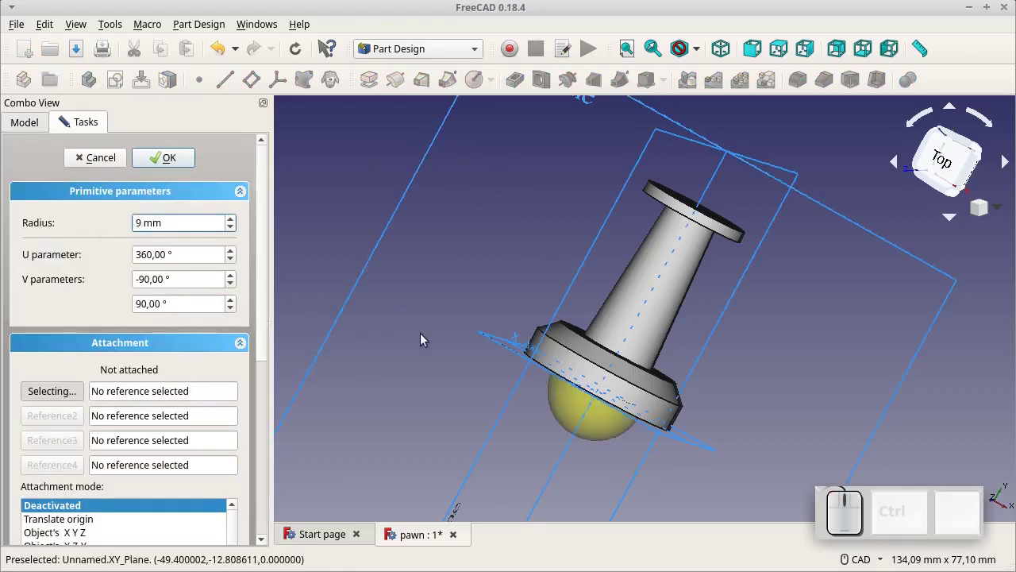
pyautogui.click(490, 341)
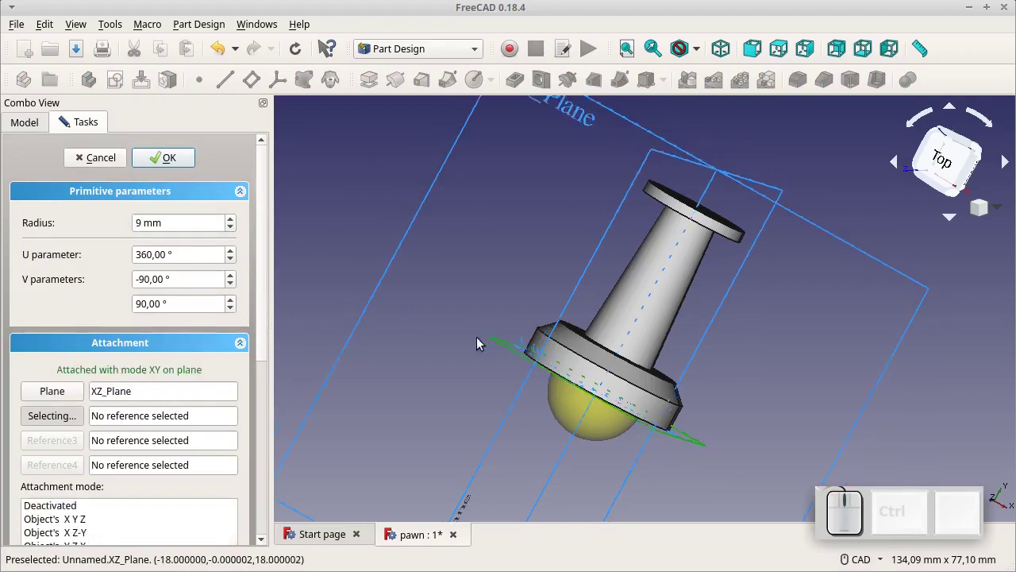
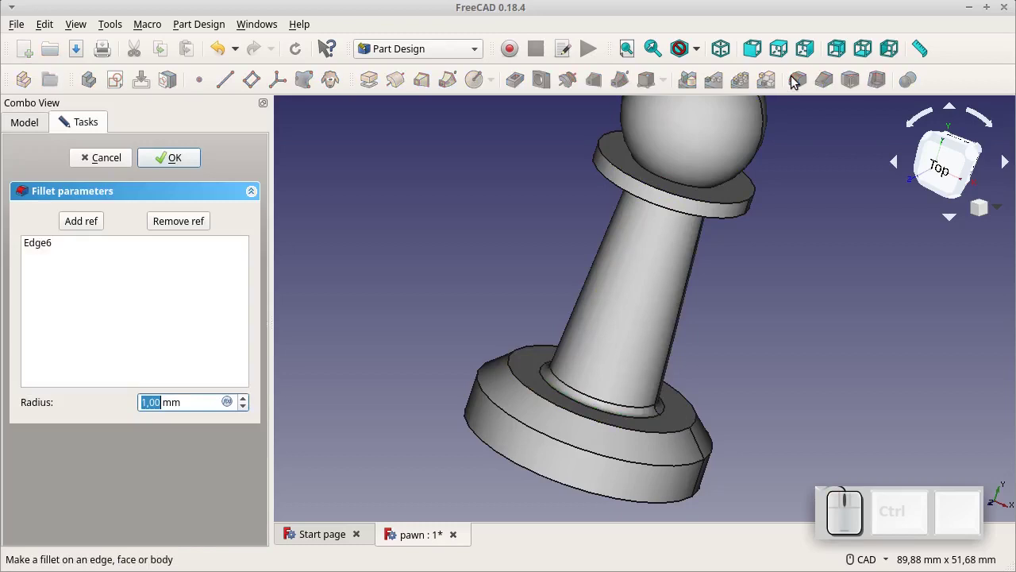
# Fillet the shaft base edge with a 3 mm radius.
pyautogui.press('KP_3')
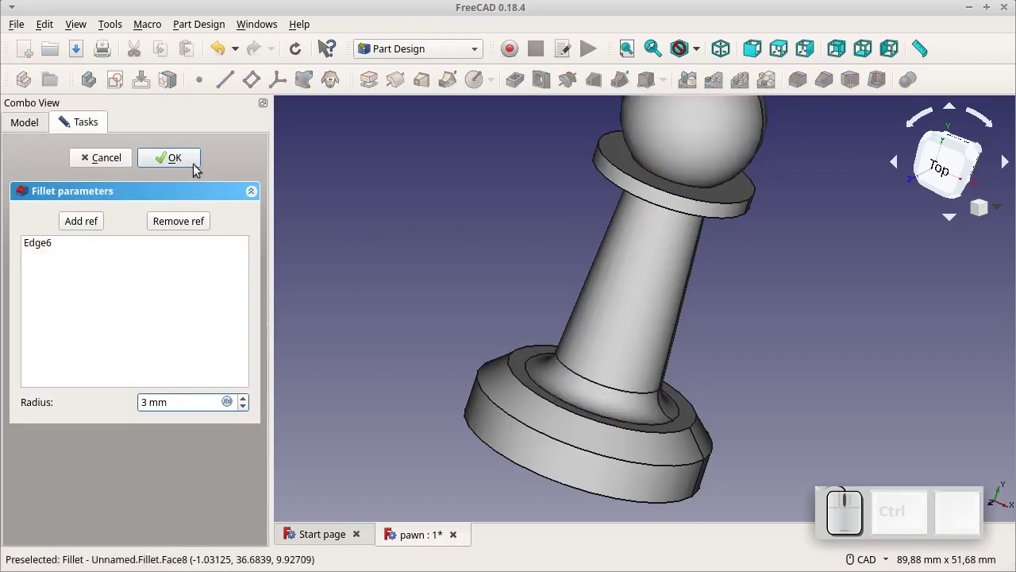
pyautogui.click(185, 162)
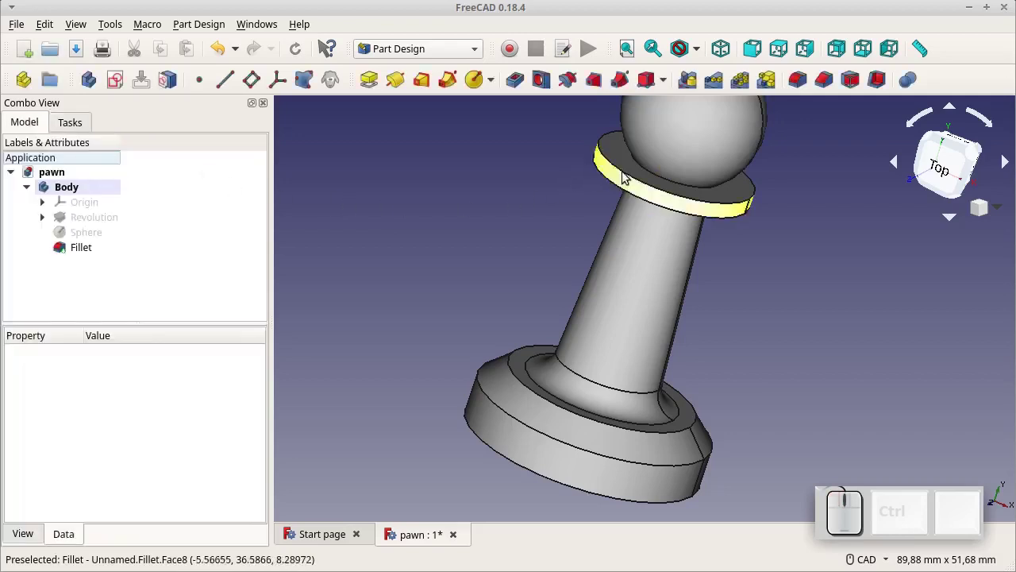
# Fillet the two head collar edges with a 0.5 mm radius.
pyautogui.click(618, 176)
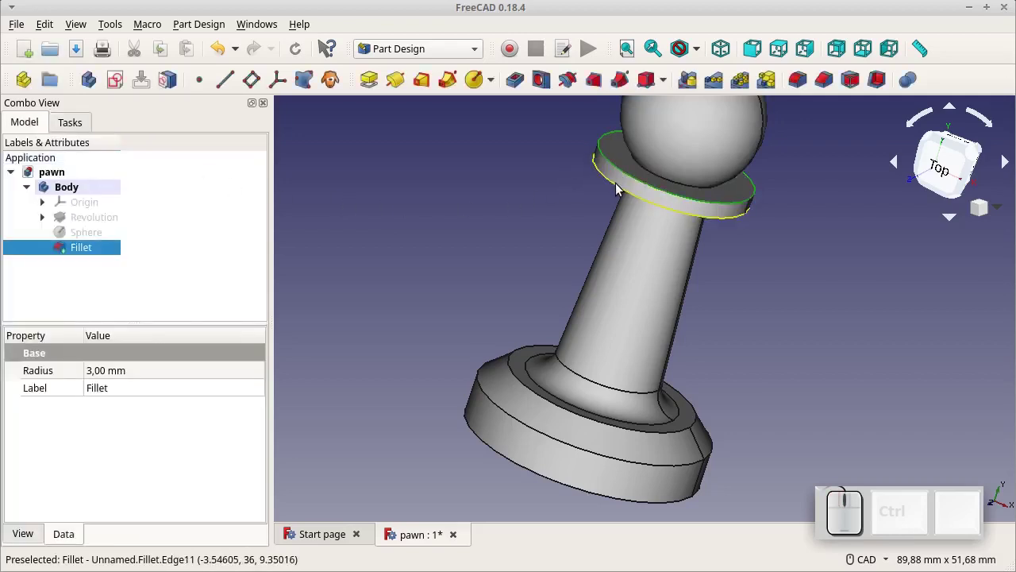
pyautogui.click(621, 187)
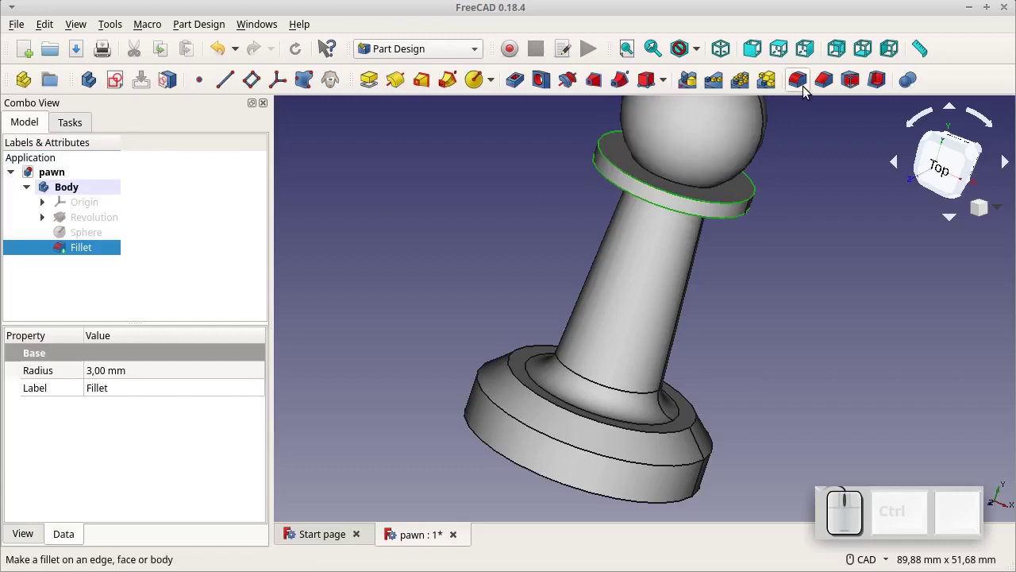
pyautogui.click(808, 88)
pyautogui.press('KP_0')
pyautogui.press('KP_Decimal')
pyautogui.press('KP_5')
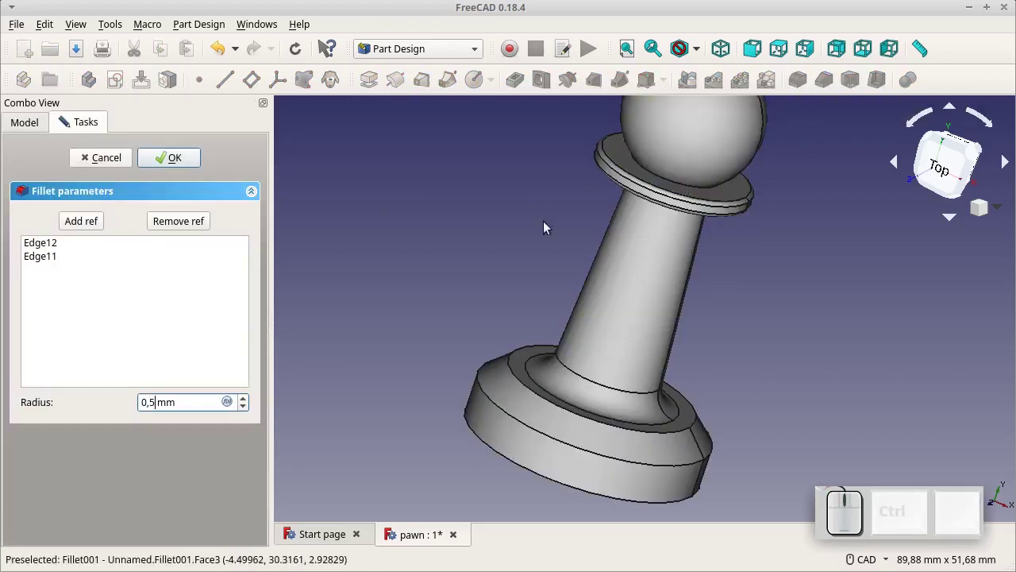
pyautogui.click(179, 165)
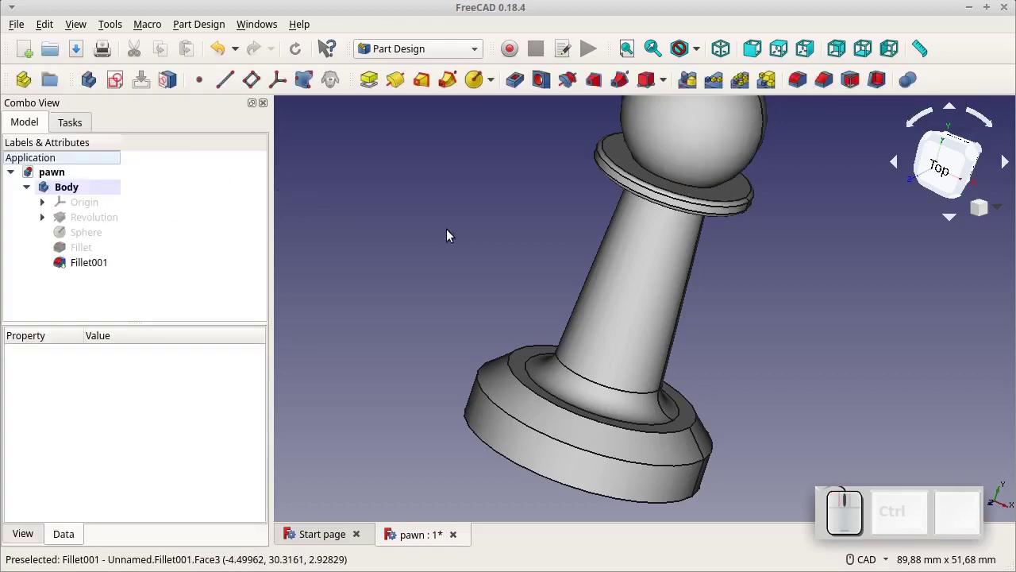
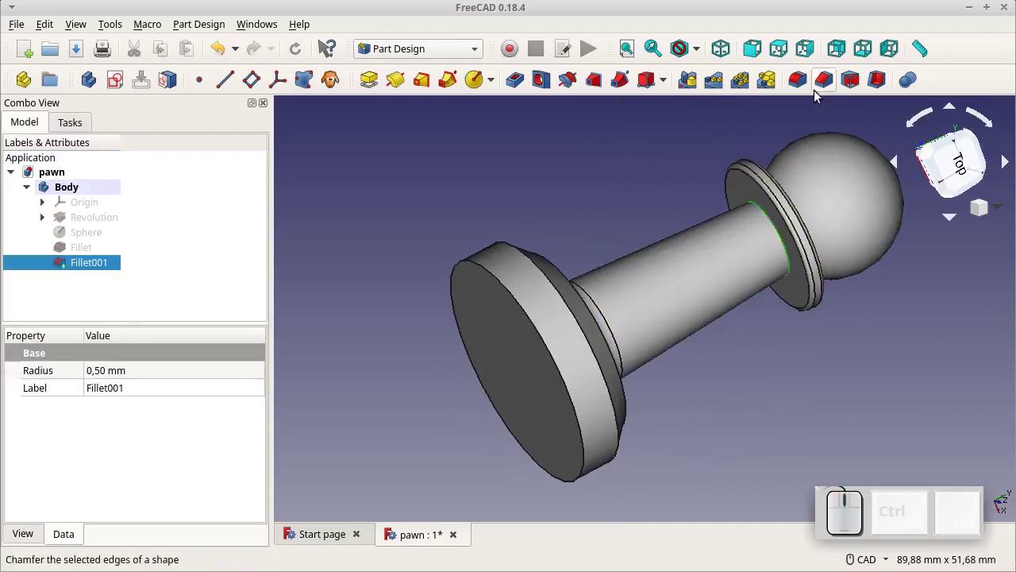
# Fillet the neck edge below the sphere head.
pyautogui.click(809, 88)
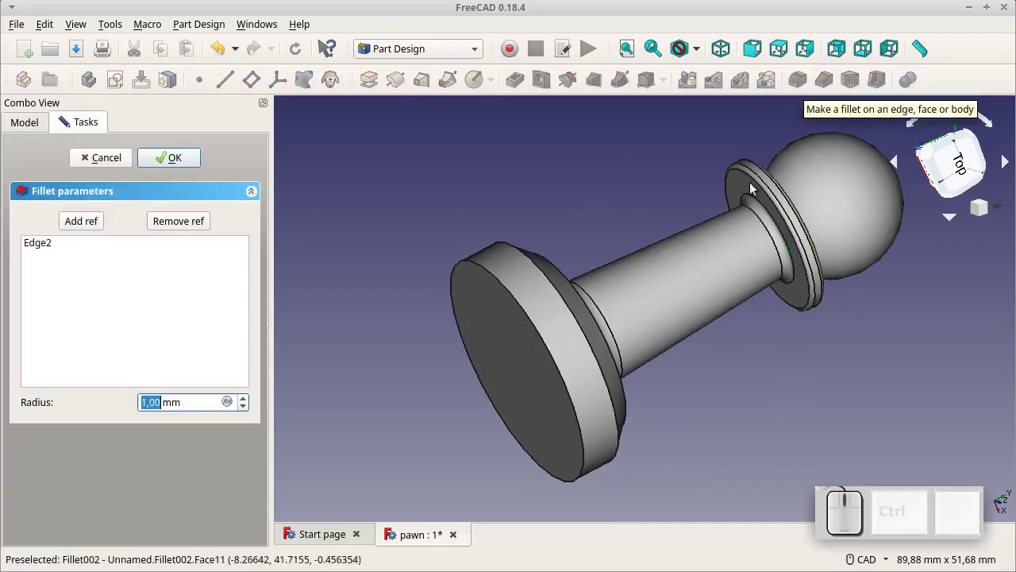
pyautogui.click(182, 166)
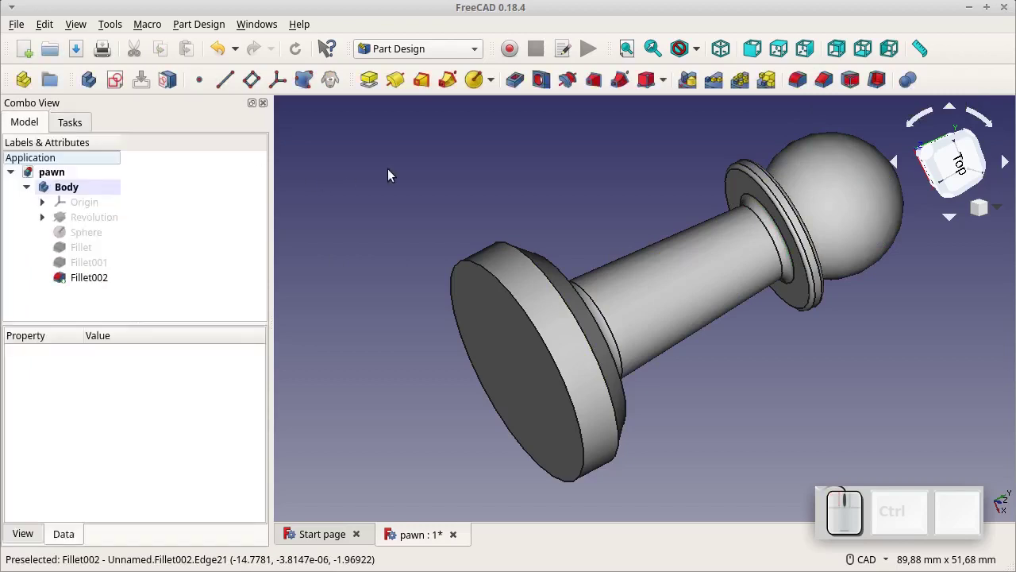
# Orbit the pawn upright and bring up the Draw Style choices for shaded display.
pyautogui.moveTo(393, 171); pyautogui.dragTo(477, 250)
pyautogui.moveTo(393, 171); pyautogui.dragTo(477, 250)
pyautogui.moveTo(839, 226); pyautogui.dragTo(781, 260)
pyautogui.moveTo(840, 226); pyautogui.dragTo(780, 260)
pyautogui.scroll(-3)
pyautogui.moveTo(802, 275); pyautogui.dragTo(877, 222)
pyautogui.moveTo(803, 275); pyautogui.dragTo(877, 222)
pyautogui.moveTo(859, 217); pyautogui.dragTo(790, 287)
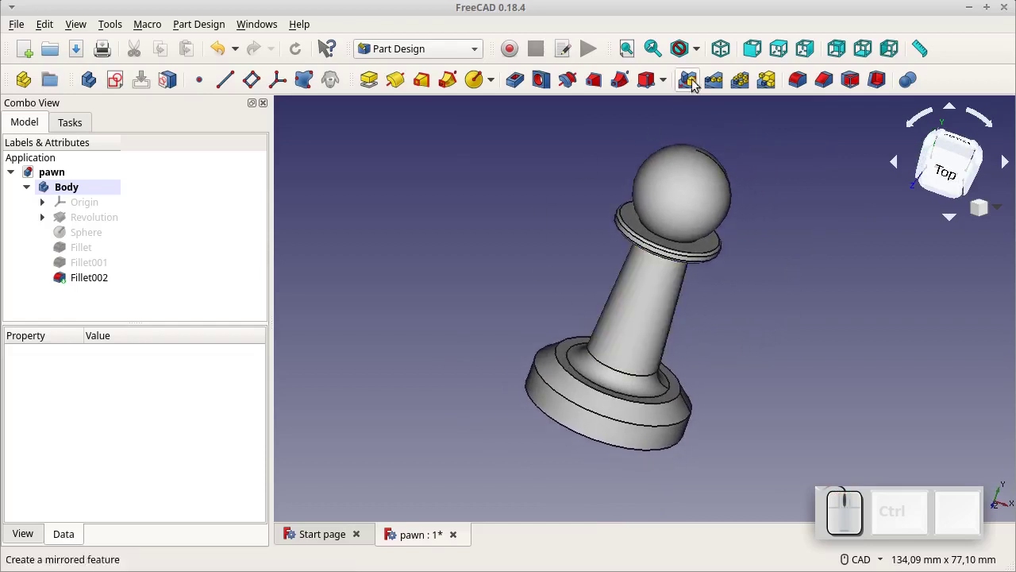
pyautogui.click(703, 54)
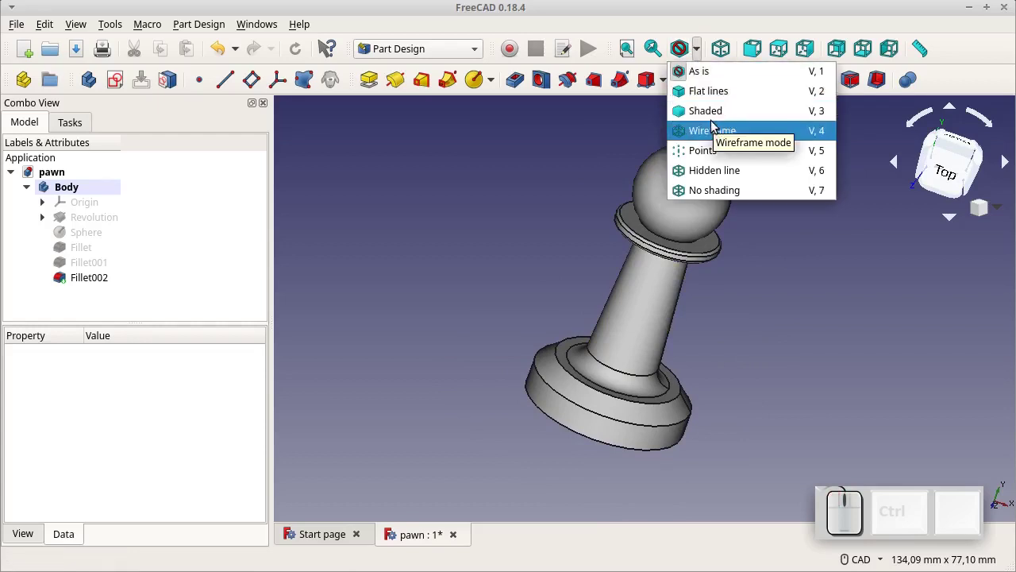